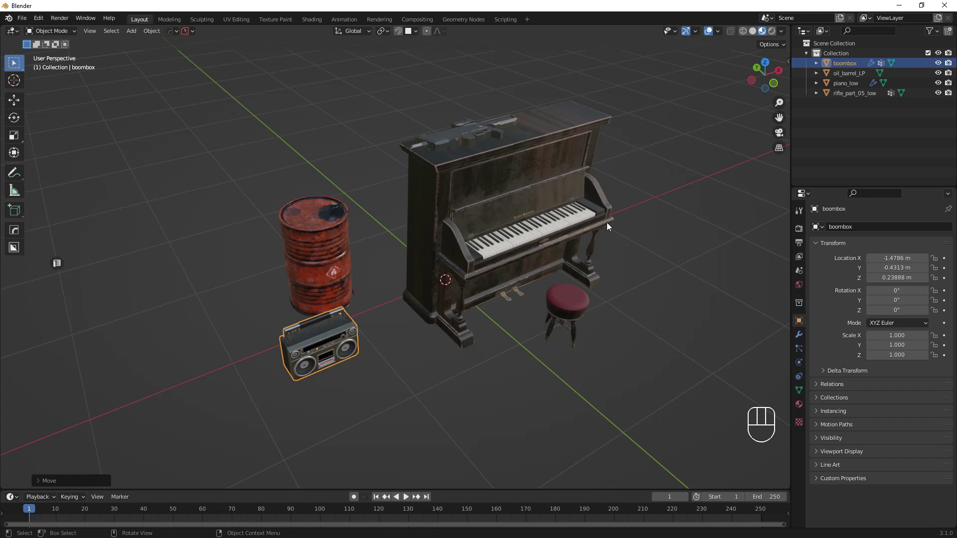
# Select the boombox, then the rifle part resting on the piano.
pyautogui.click(517, 186)
pyautogui.click(323, 257)
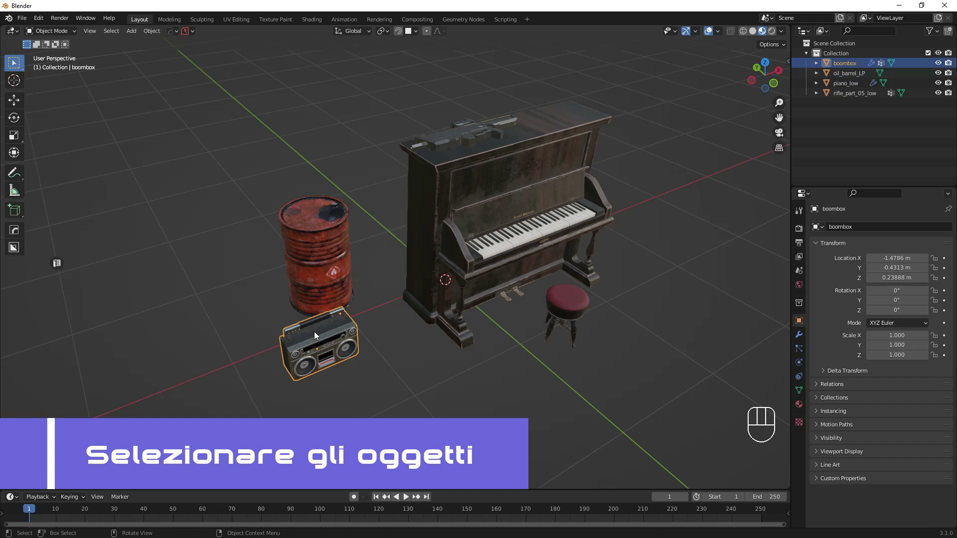
pyautogui.click(451, 146)
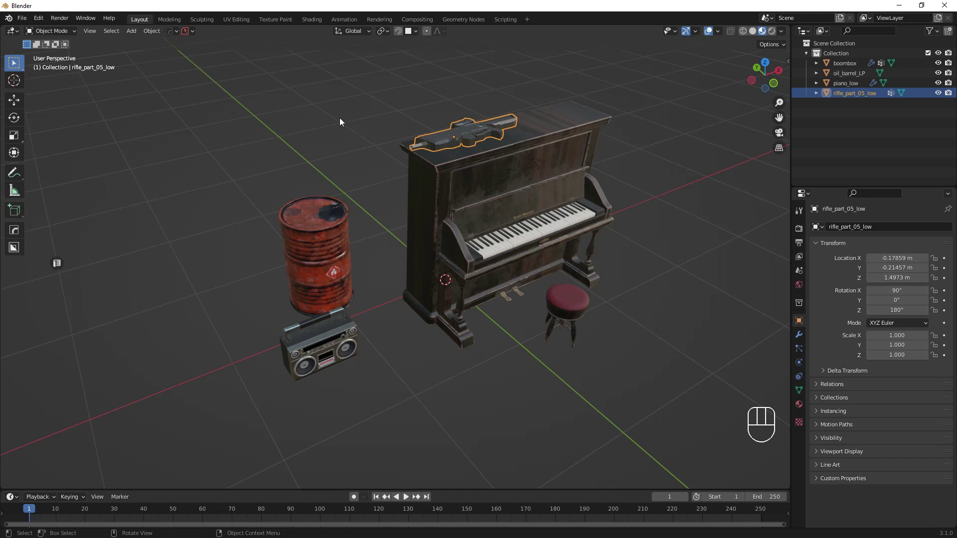
# Select every object in the scene at once.
pyautogui.click(342, 120)
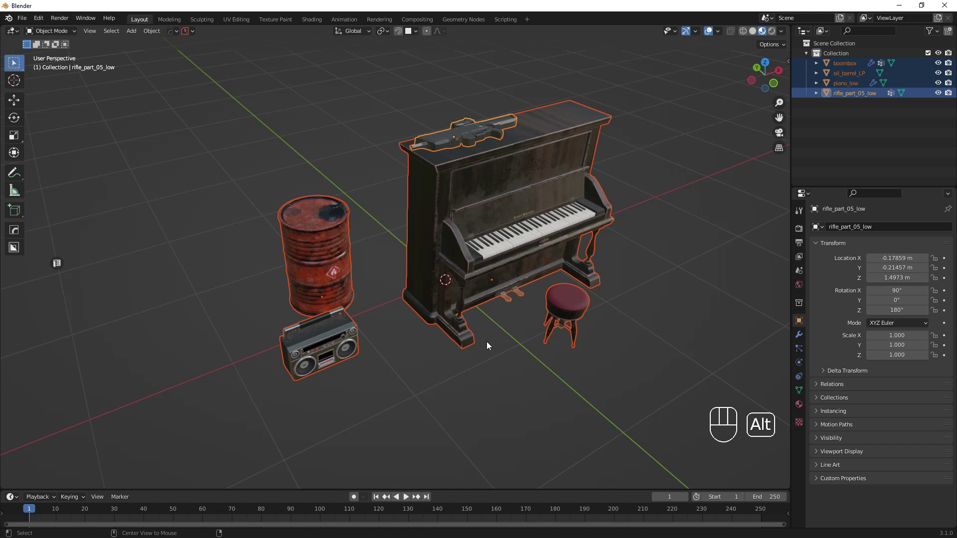
pyautogui.press('alt+a')
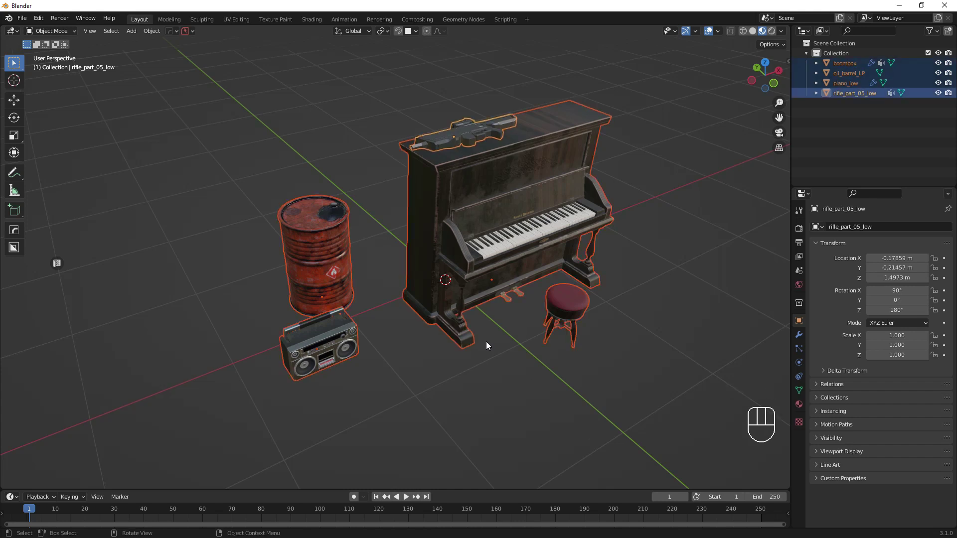
pyautogui.press('a')
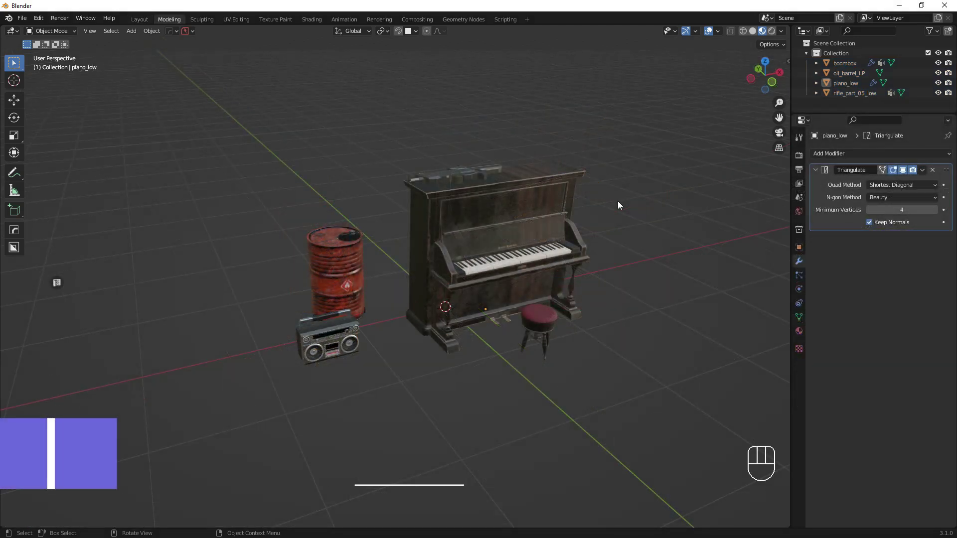
pyautogui.press('KP_1')
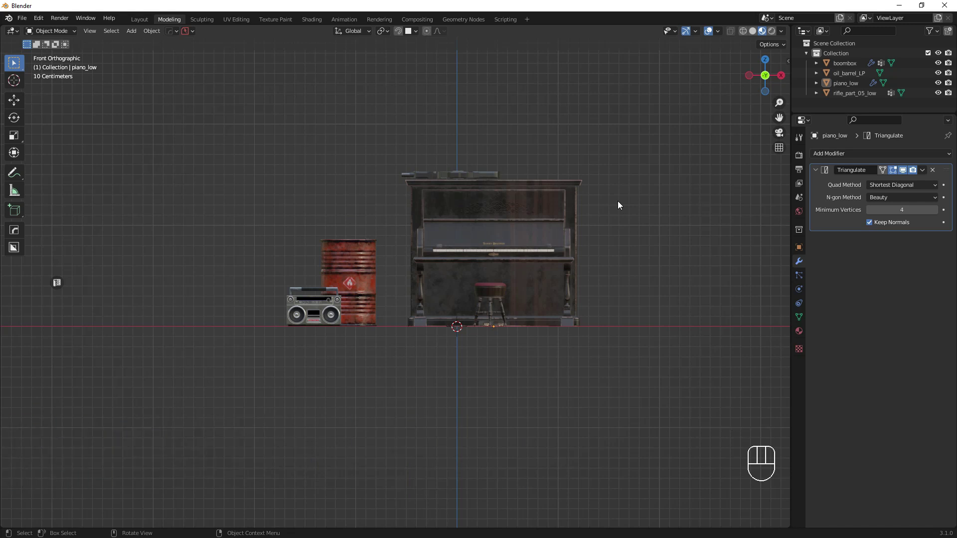
pyautogui.press('ctrl+KP_1')
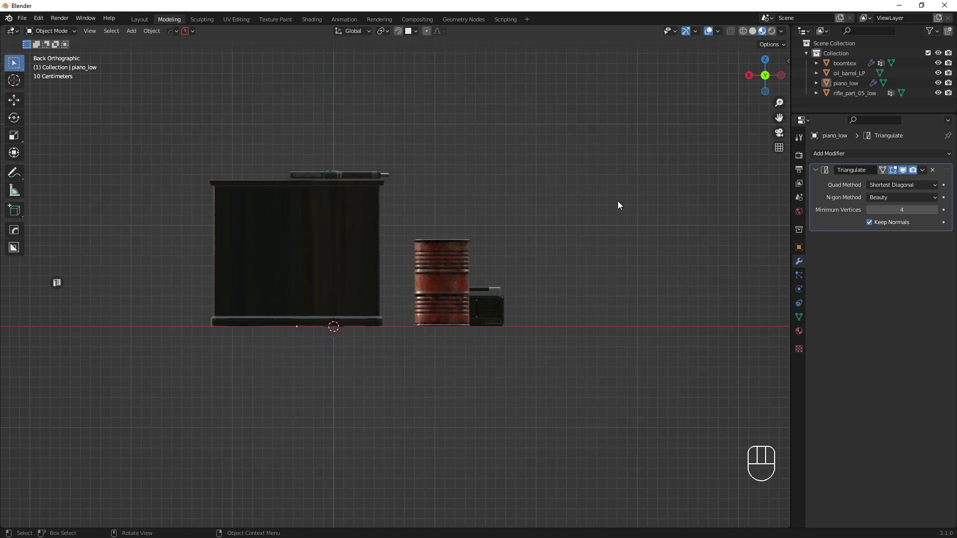
pyautogui.press('KP_3')
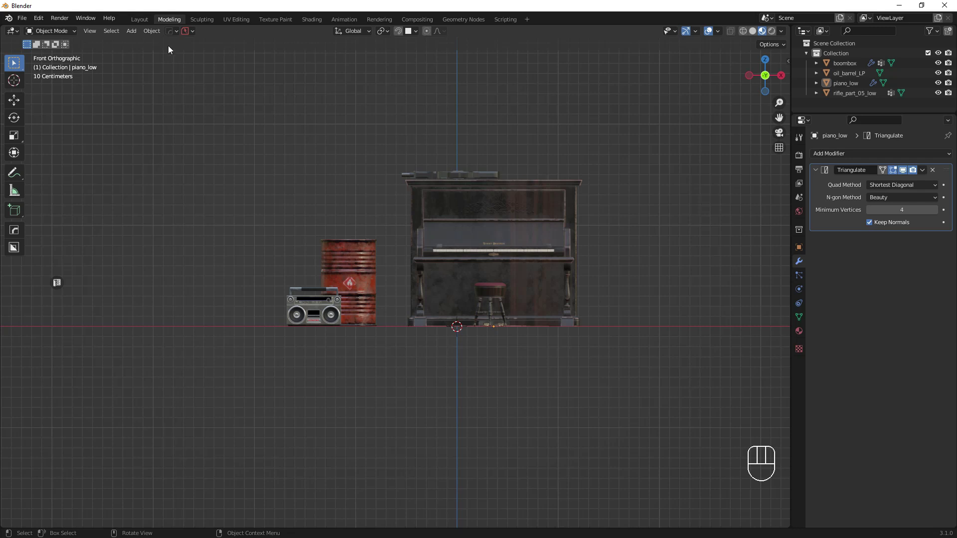
pyautogui.moveTo(97, 35); pyautogui.dragTo(601, 291)
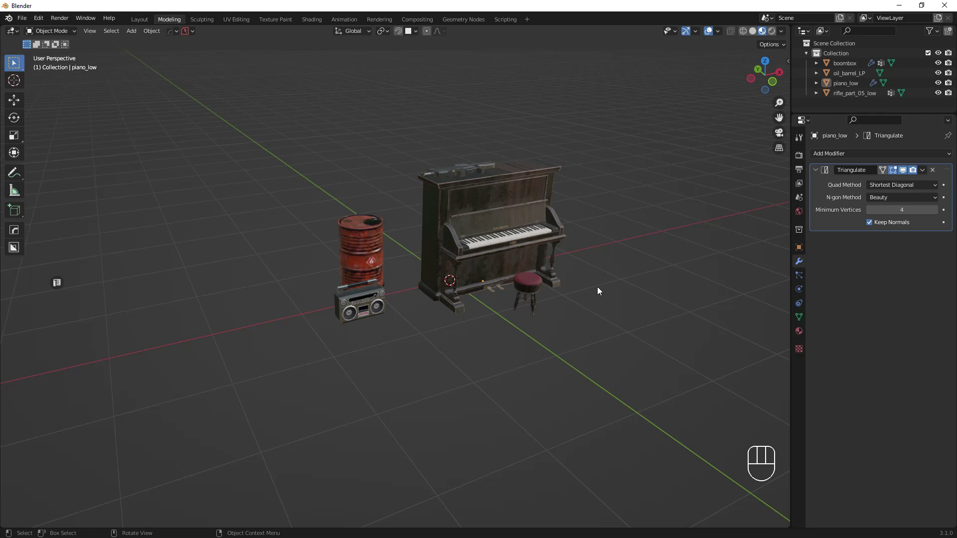
pyautogui.press('KP_5')
pyautogui.press('KP_5')
pyautogui.press('KP_5')
pyautogui.press('KP_5')
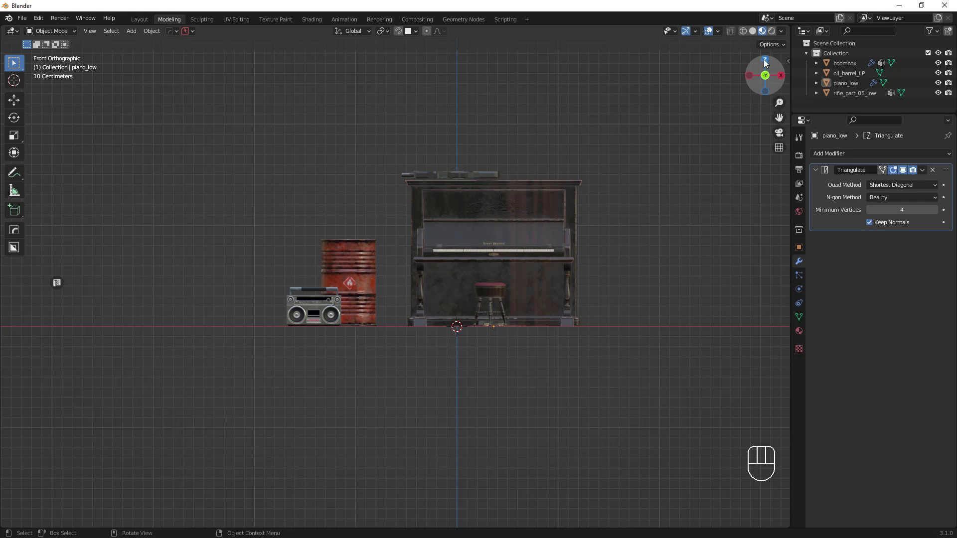
pyautogui.click(766, 63)
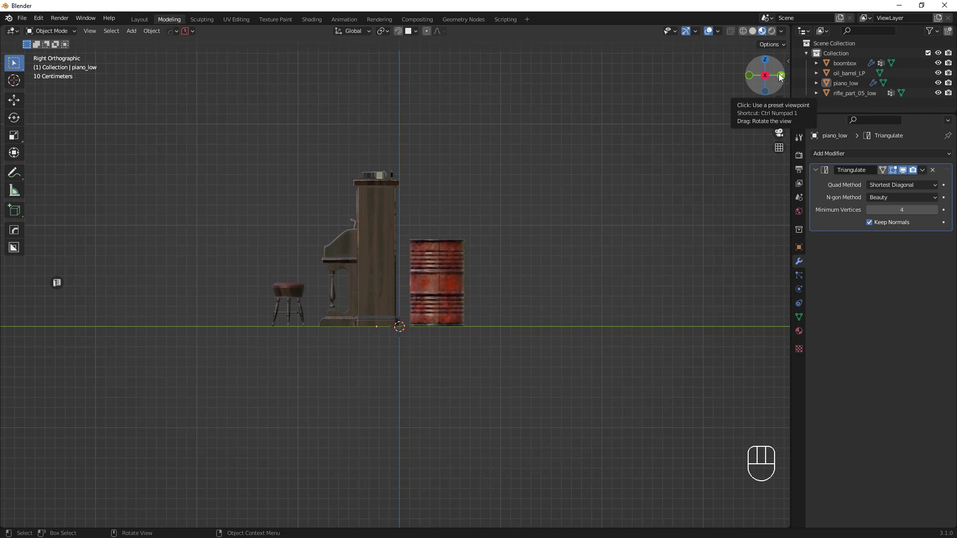
pyautogui.moveTo(763, 68); pyautogui.dragTo(764, 69)
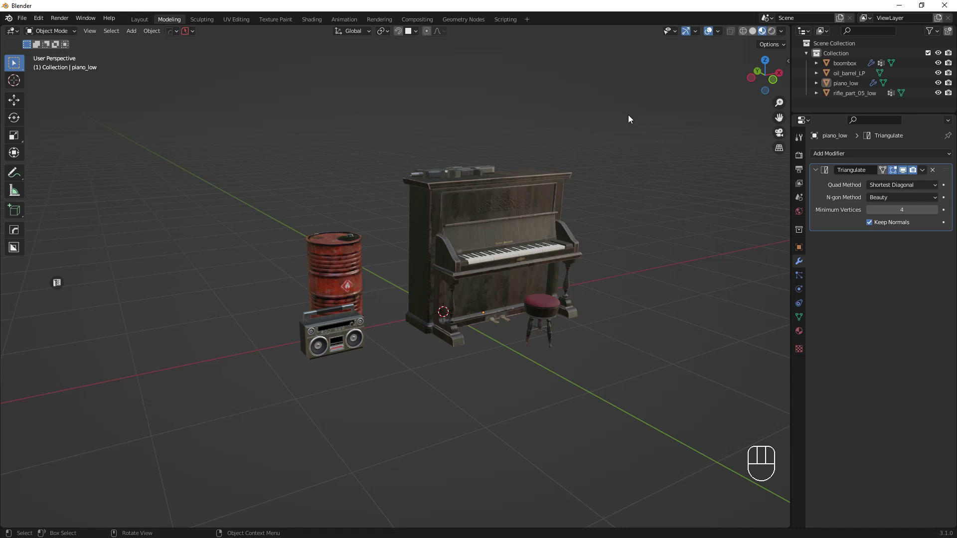
# Orbit and pan around the piano, barrel and boombox to view them from several angles.
pyautogui.moveTo(593, 167); pyautogui.dragTo(612, 206)
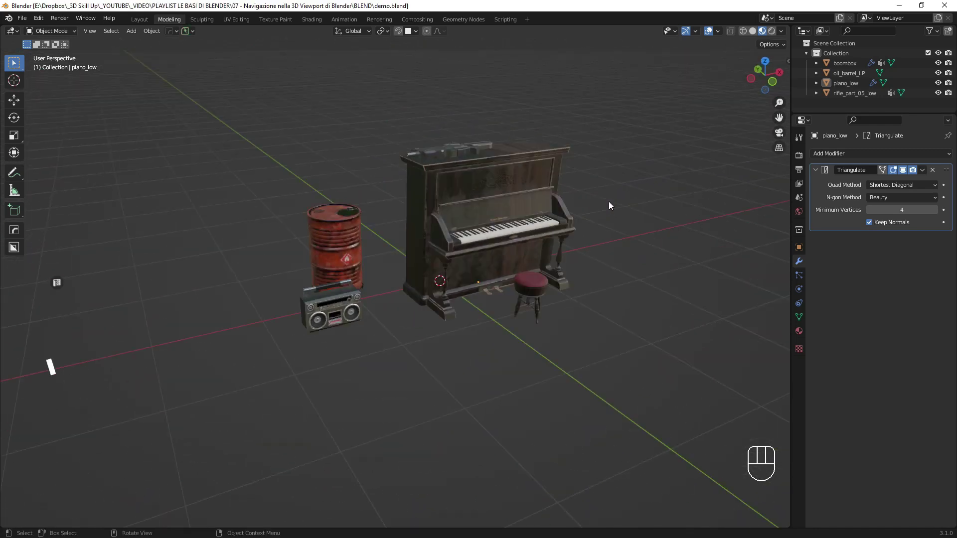
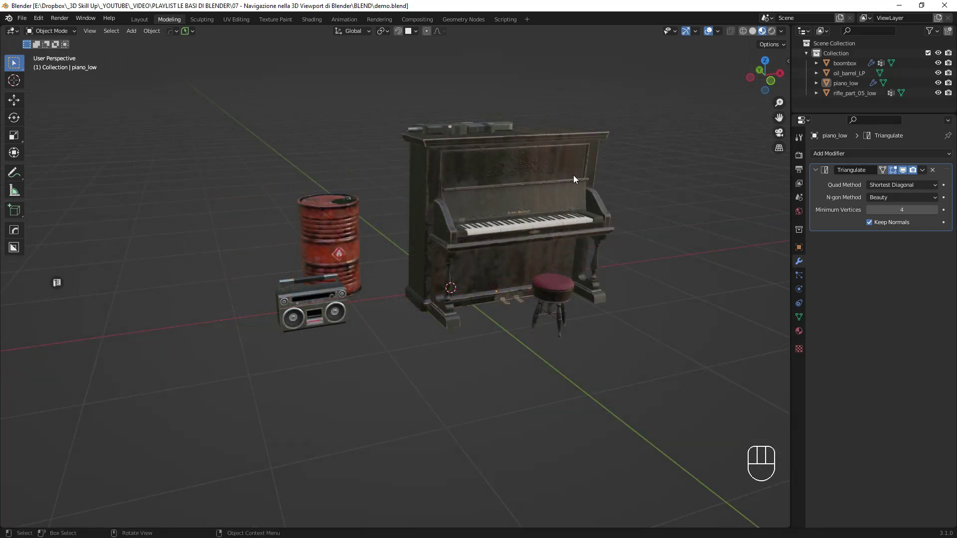
pyautogui.moveTo(574, 175); pyautogui.dragTo(556, 189)
pyautogui.moveTo(610, 164); pyautogui.dragTo(610, 164)
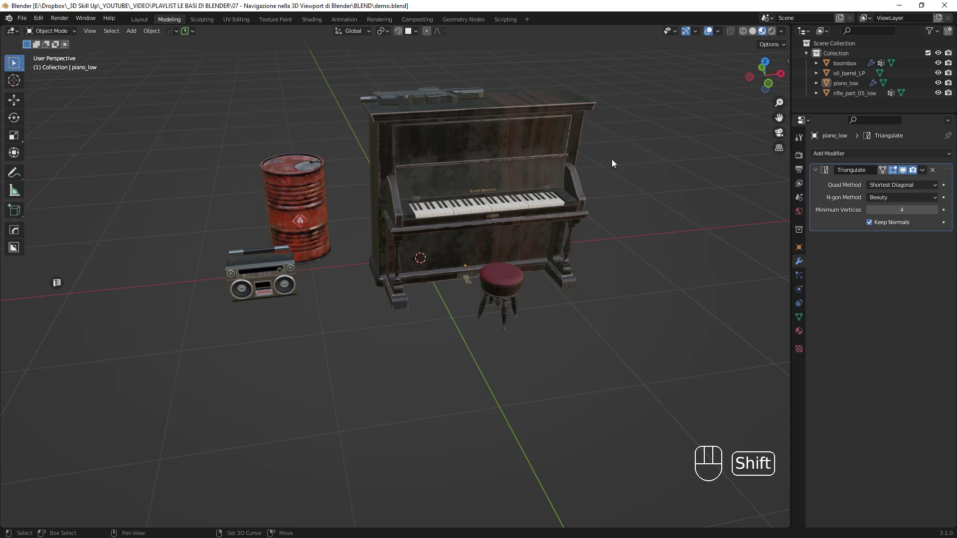
pyautogui.moveTo(616, 163); pyautogui.dragTo(643, 158)
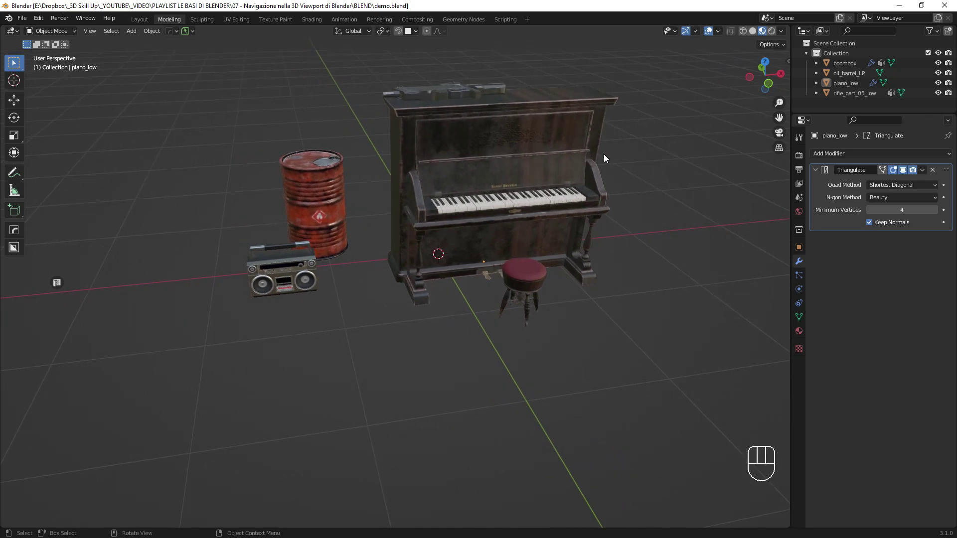
pyautogui.moveTo(560, 162); pyautogui.dragTo(565, 170)
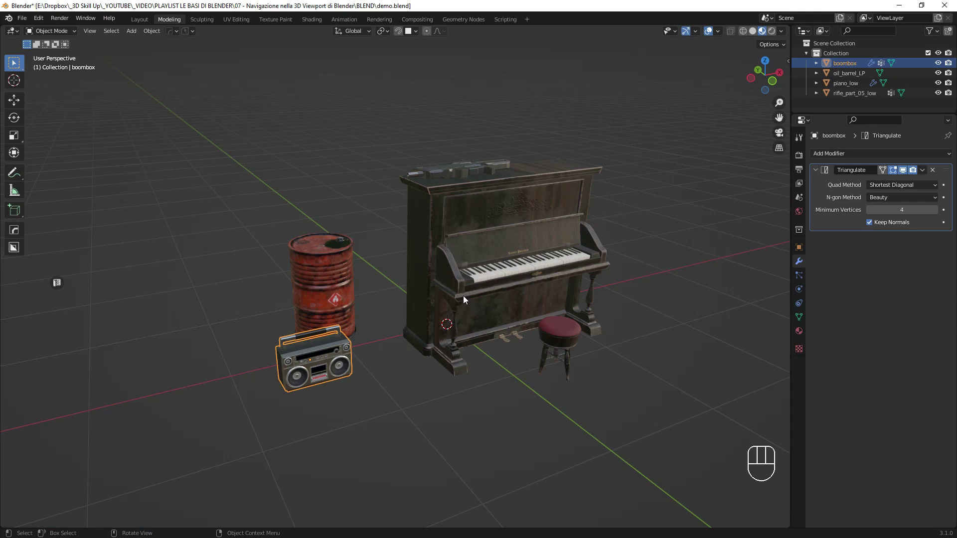
pyautogui.press('KP_Decimal')
pyautogui.press('KP_Decimal')
pyautogui.moveTo(390, 100); pyautogui.dragTo(392, 119)
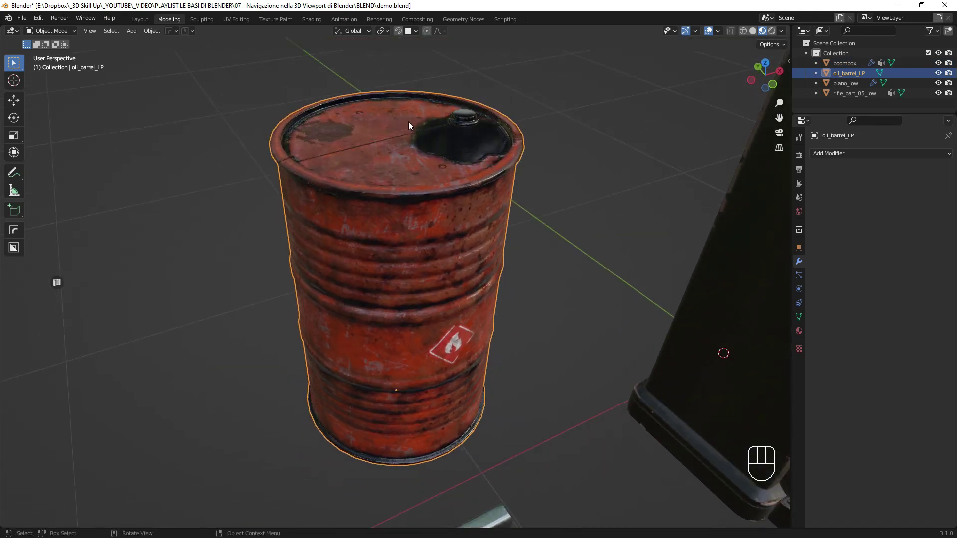
pyautogui.moveTo(485, 181); pyautogui.dragTo(480, 203)
pyautogui.click(644, 92)
pyautogui.press('KP_Decimal')
pyautogui.moveTo(489, 216); pyautogui.dragTo(524, 179)
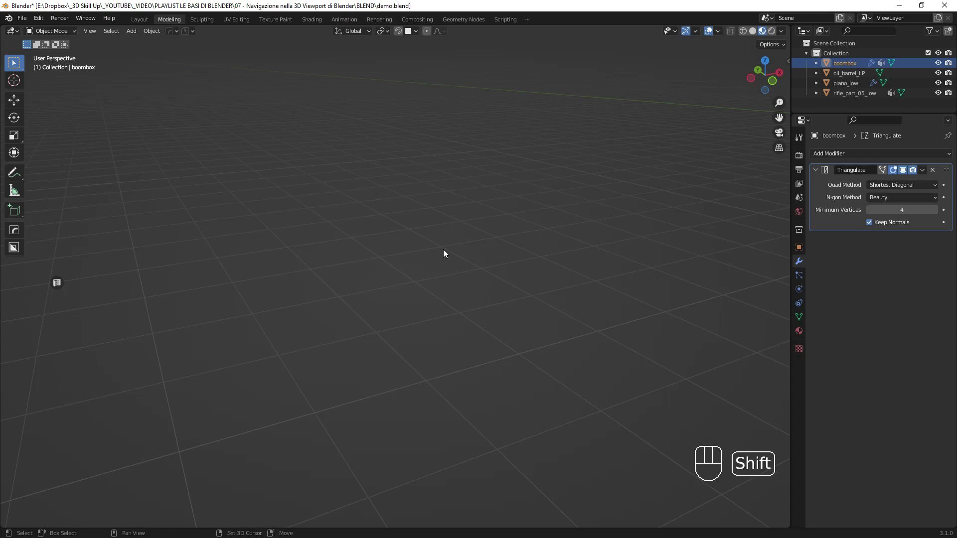
pyautogui.press('shift+c')
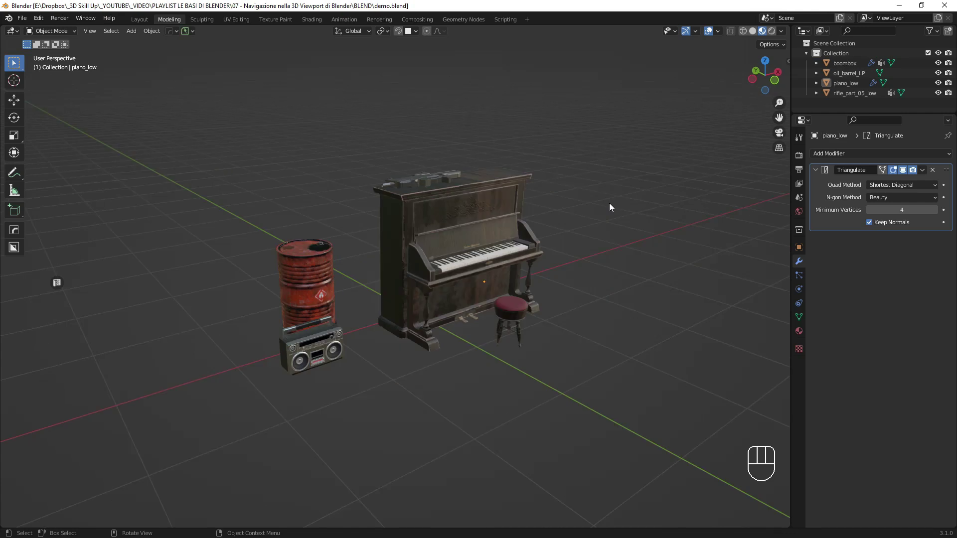
# Zoom in close on the piano's side and select the piano.
pyautogui.moveTo(464, 233); pyautogui.dragTo(484, 194)
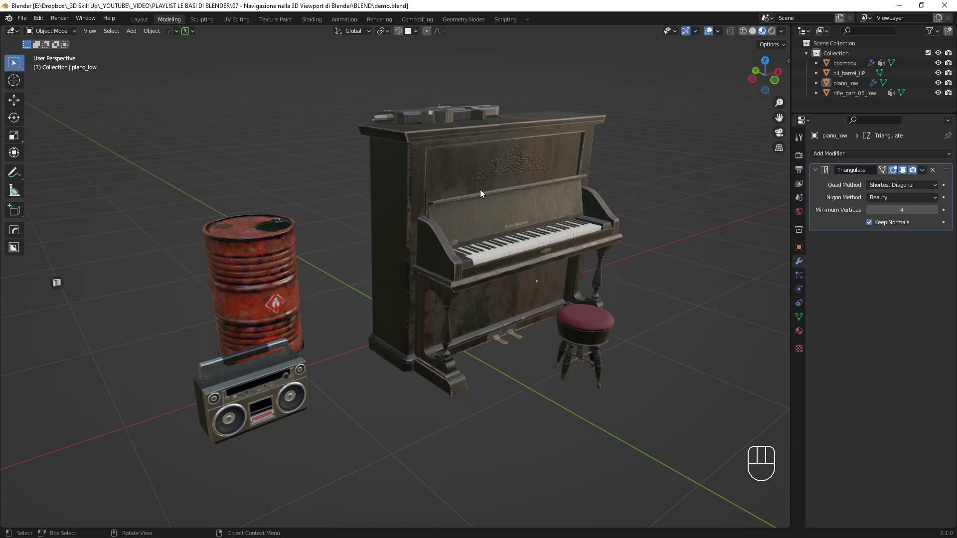
pyautogui.press('shift+a')
pyautogui.press('shift+b')
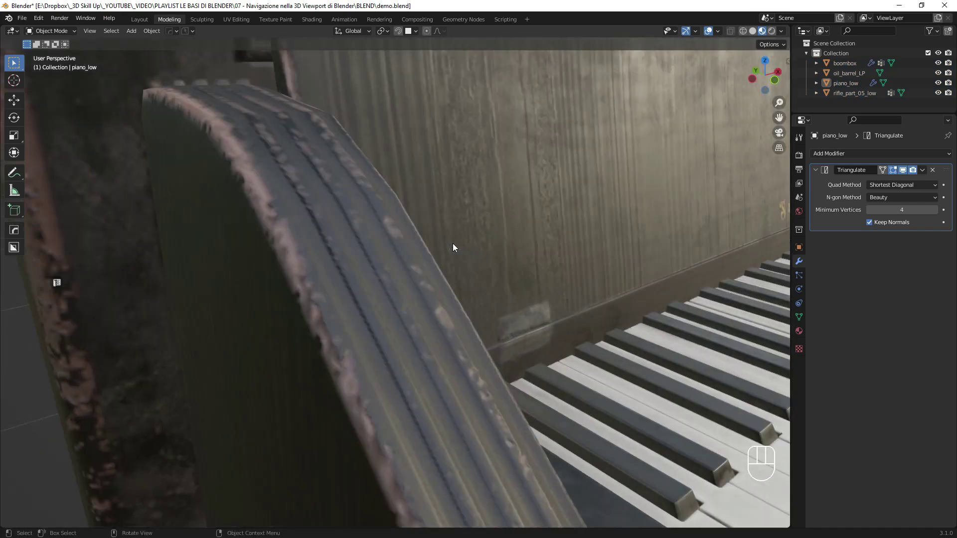
pyautogui.press('KP_Decimal')
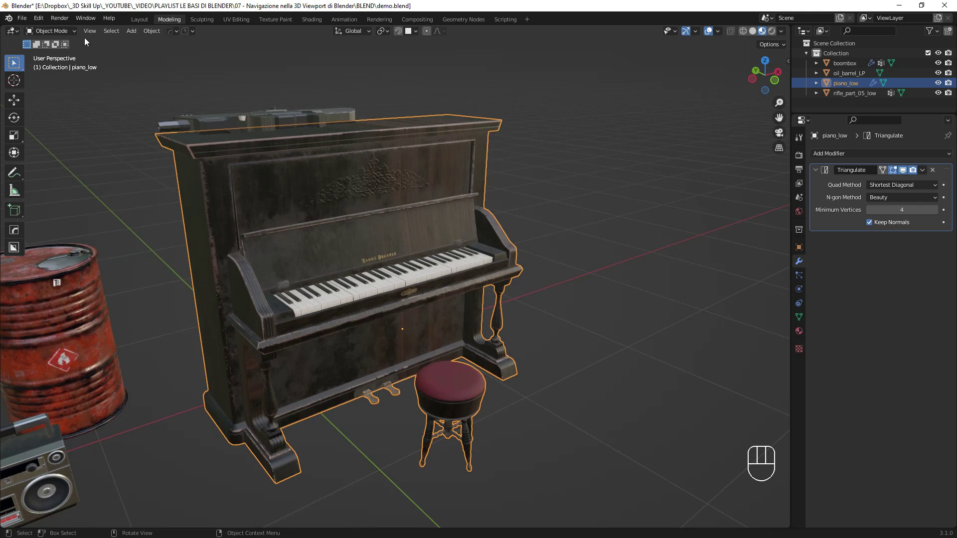
# Zoom out to frame barrel and boombox, then show Preferences > Navigation (orbit, zoom, fly/walk).
pyautogui.moveTo(90, 36); pyautogui.dragTo(321, 147)
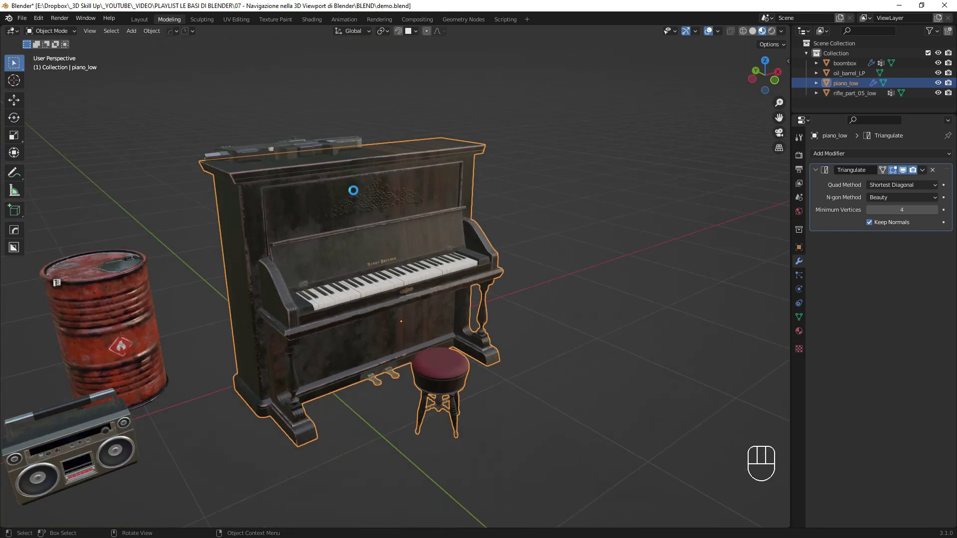
pyautogui.moveTo(365, 193); pyautogui.dragTo(397, 187)
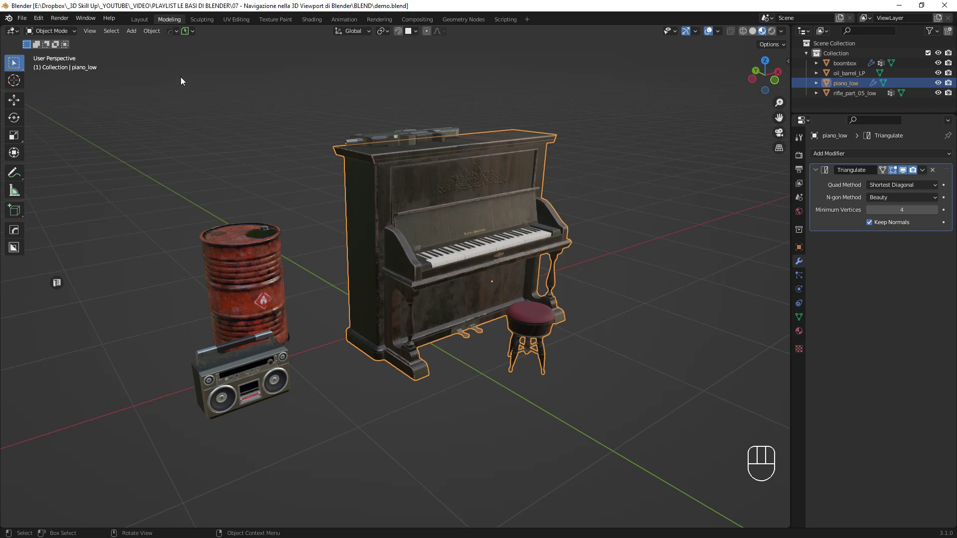
pyautogui.moveTo(43, 21); pyautogui.dragTo(95, 163)
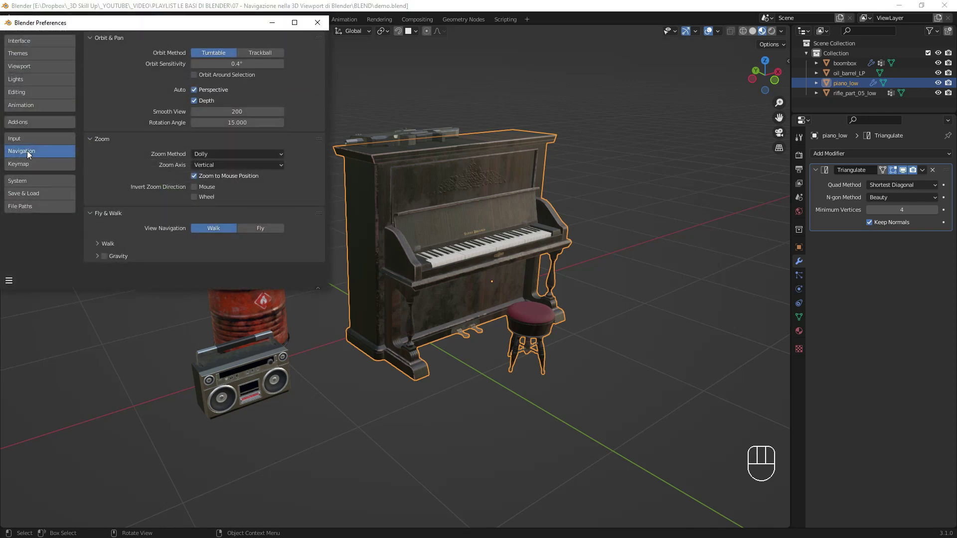